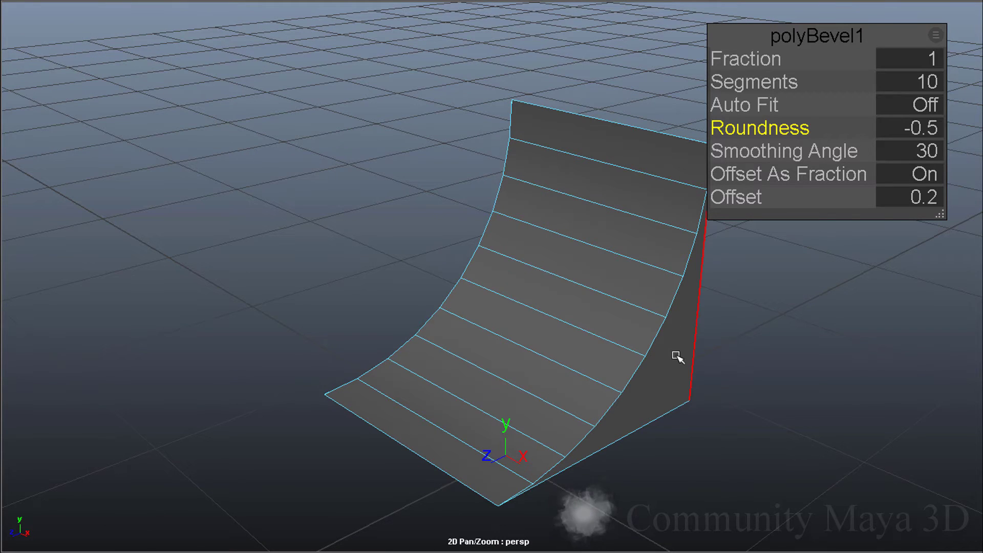
Restore a plain unbevelled cube in place of the curved ramp.
click(765, 351)
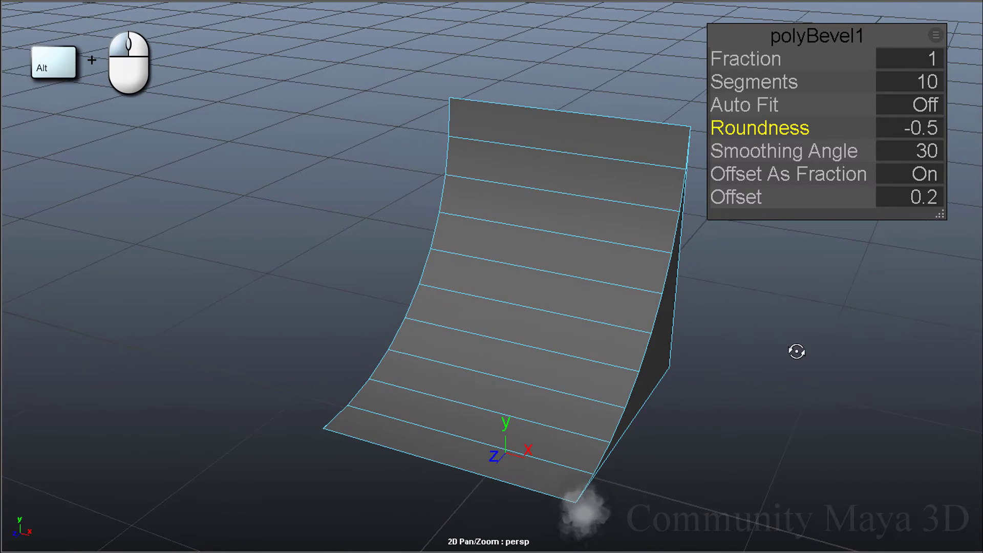
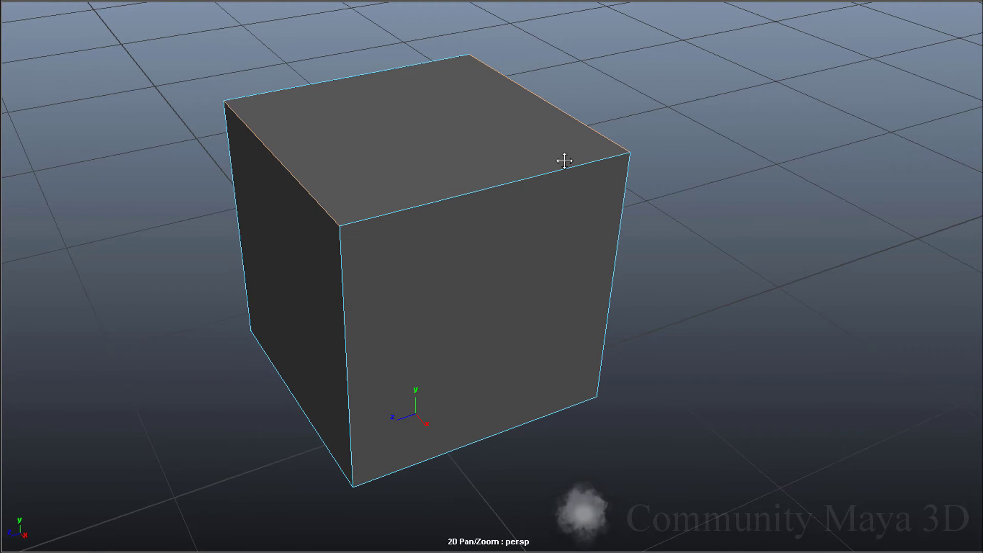
Bevel the cube's top edge with fraction 0.5 and 1 segment into a roof-like chamfer.
drag(440, 156, 479, 155)
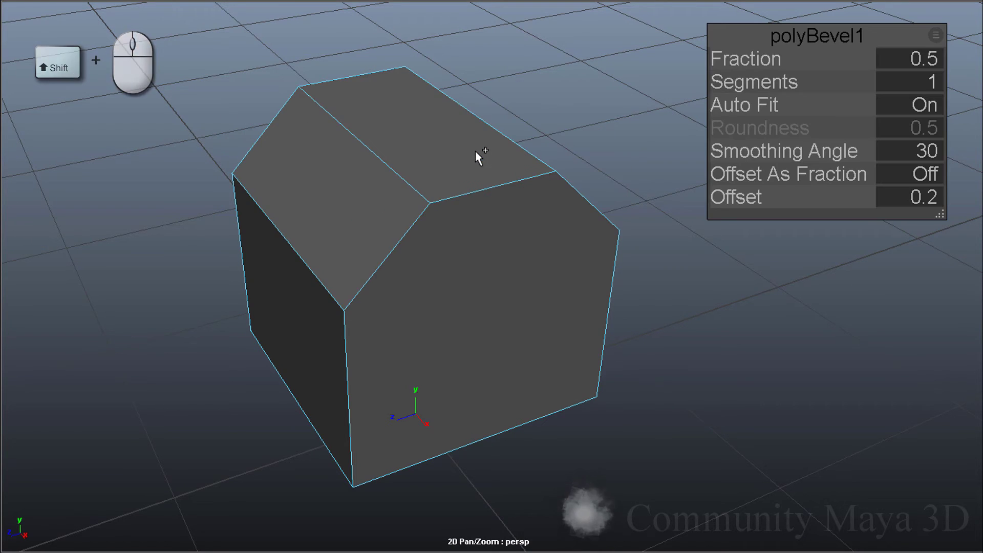